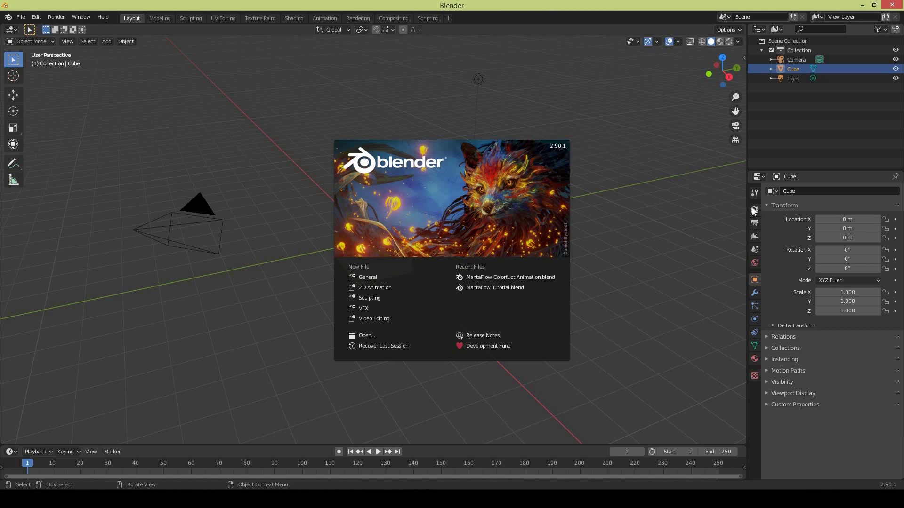
Show the scene's Render properties with Eevee as the engine
{"action": "left_click", "coordinate": [756, 211]}
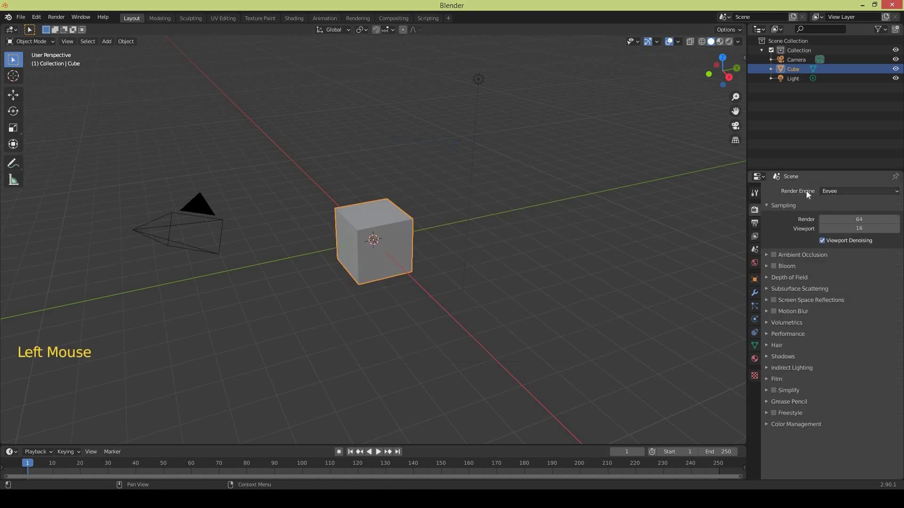
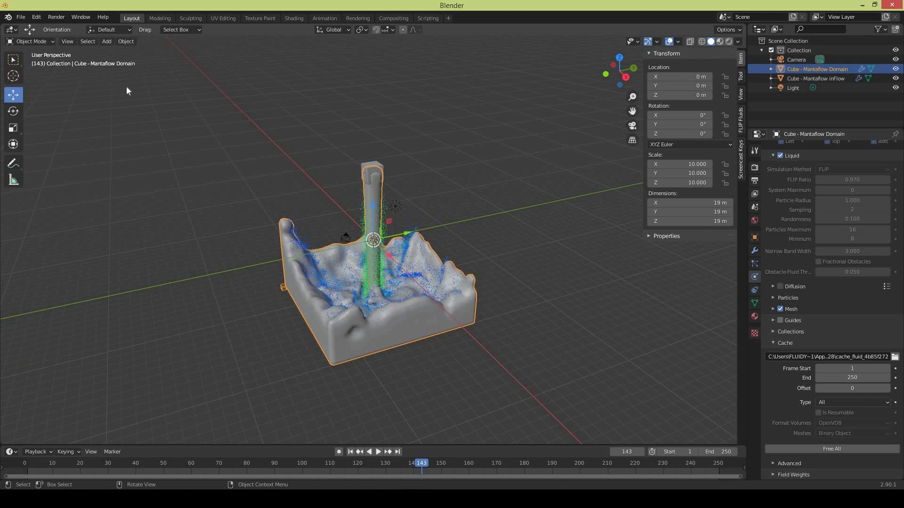
Add an icosphere and move it out along the Y axis beside the domain
{"action": "left_click", "coordinate": [114, 47]}
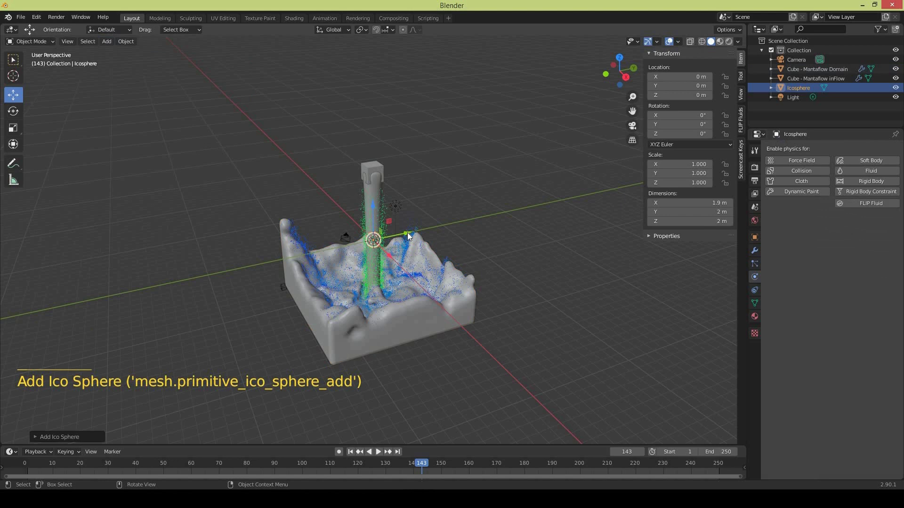
{"action": "left_click", "coordinate": [410, 237]}
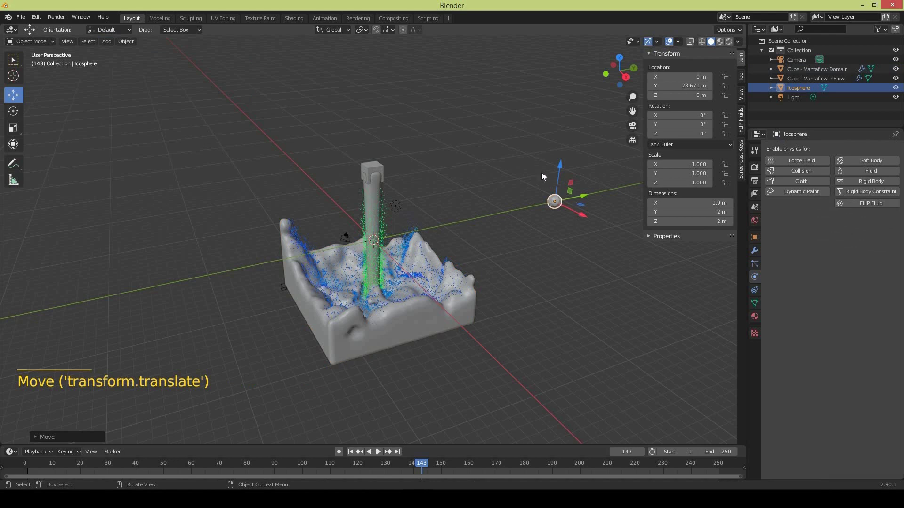
{"action": "middle_click", "coordinate": [442, 162]}
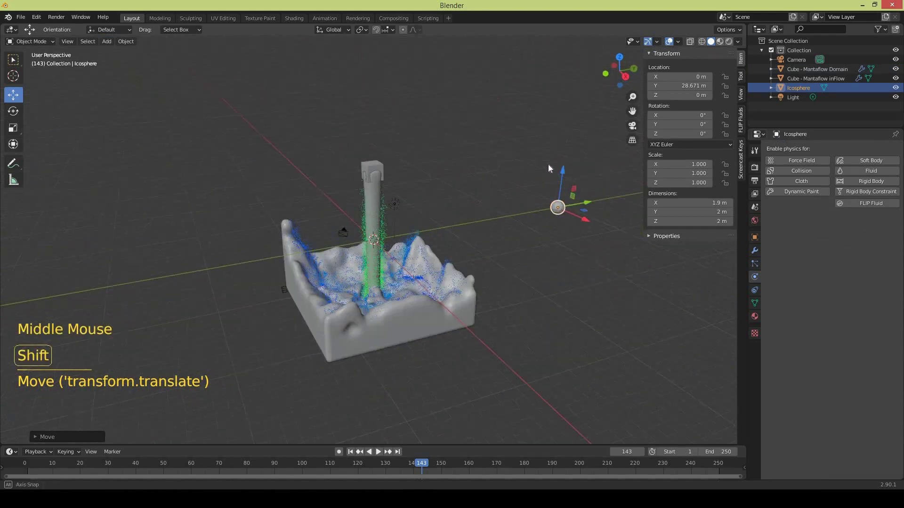
{"action": "middle_click", "coordinate": [470, 163]}
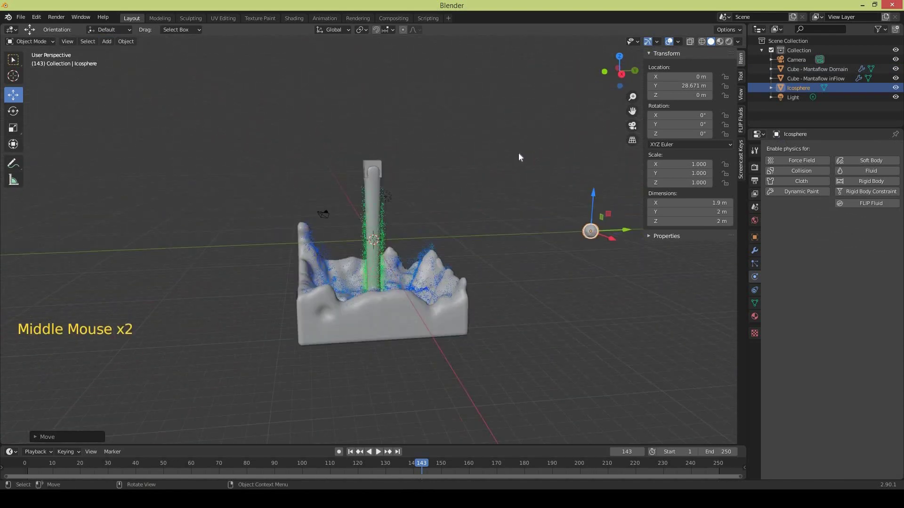
{"action": "middle_click", "coordinate": [499, 157]}
{"action": "middle_click", "coordinate": [438, 169]}
{"action": "middle_click", "coordinate": [377, 167]}
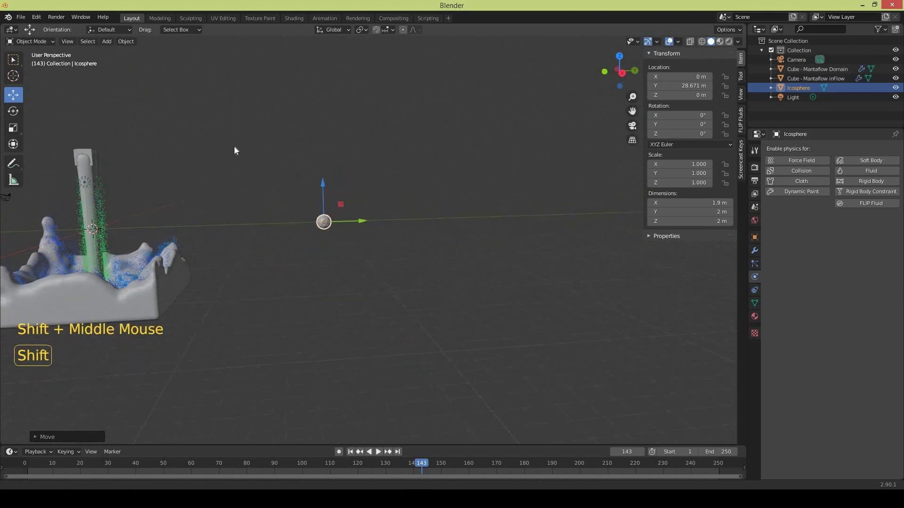
Duplicate the icosphere three times and space the copies in a row along Y
{"action": "key", "text": "s"}
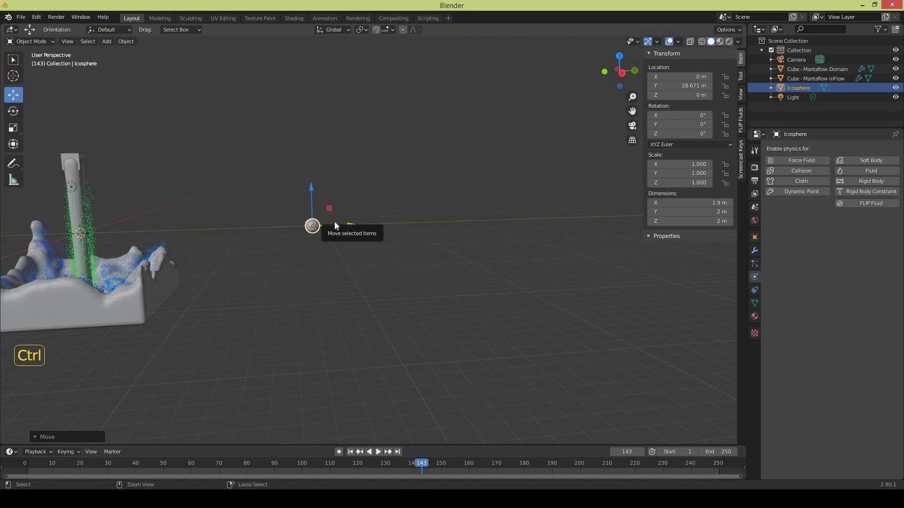
{"action": "key", "text": "ctrl+c"}
{"action": "key", "text": "ctrl+v"}
{"action": "key", "text": "ctrl+v"}
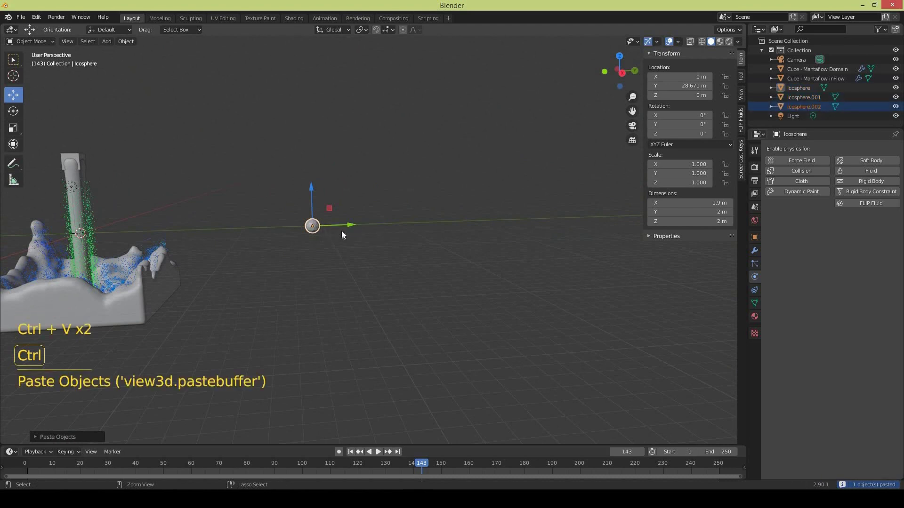
{"action": "key", "text": "ctrl+v"}
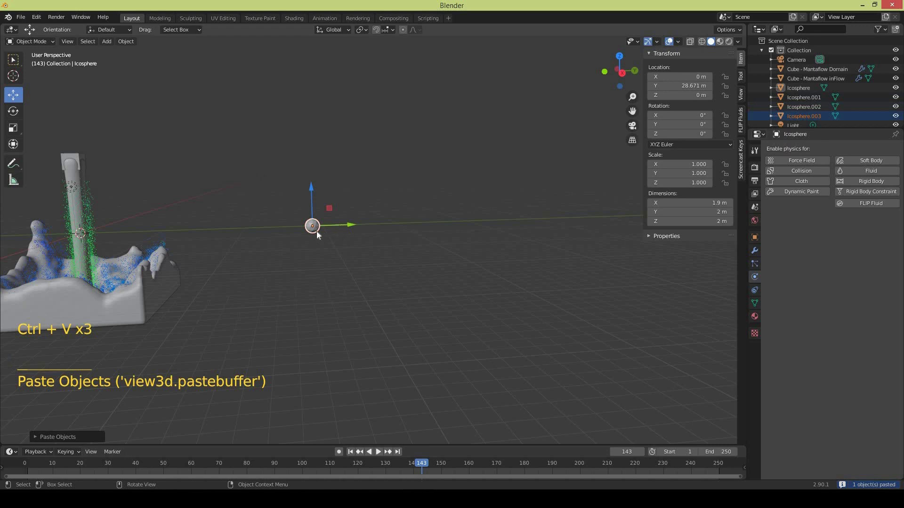
{"action": "left_click", "coordinate": [346, 231]}
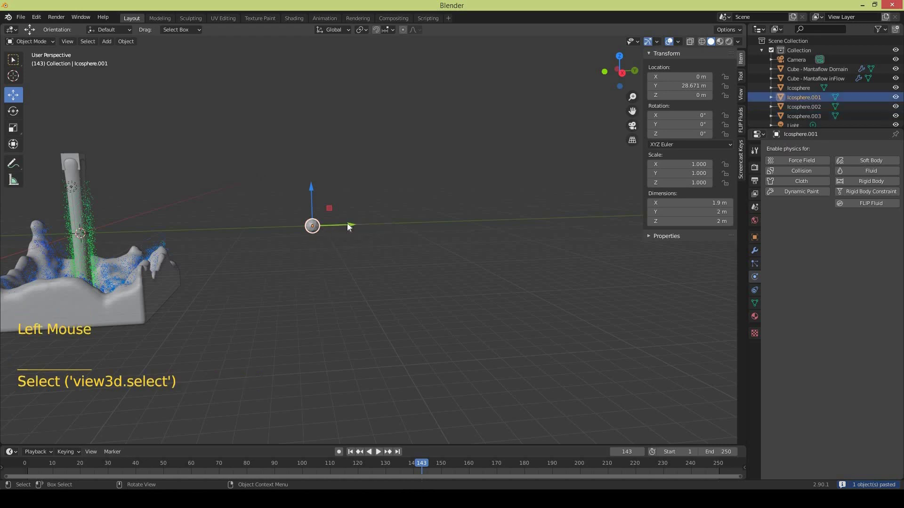
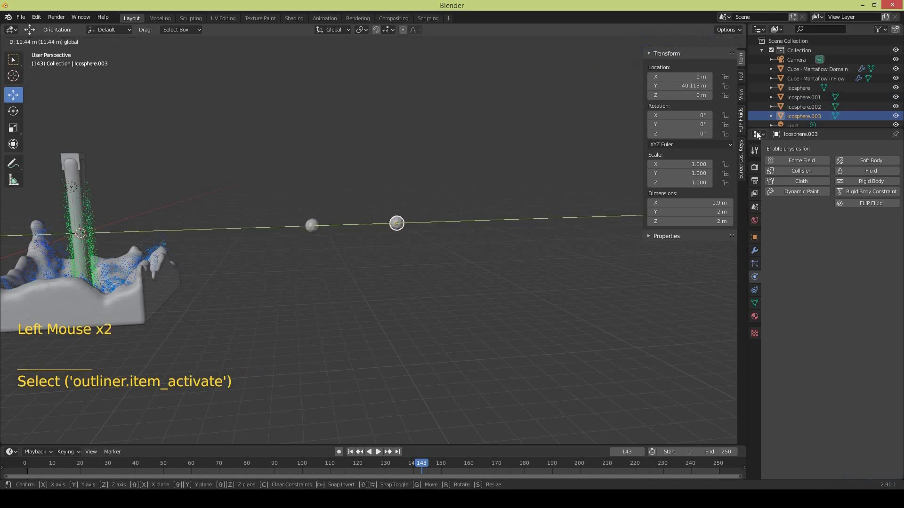
{"action": "left_click", "coordinate": [355, 208]}
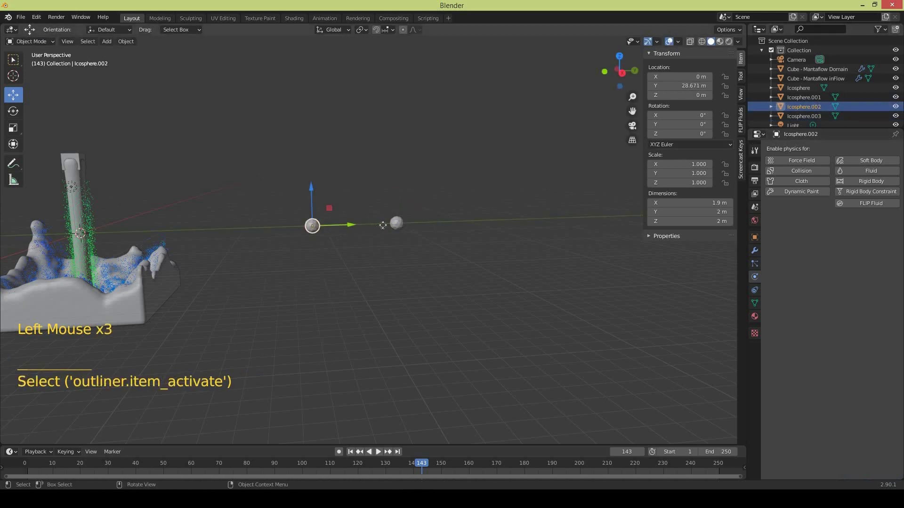
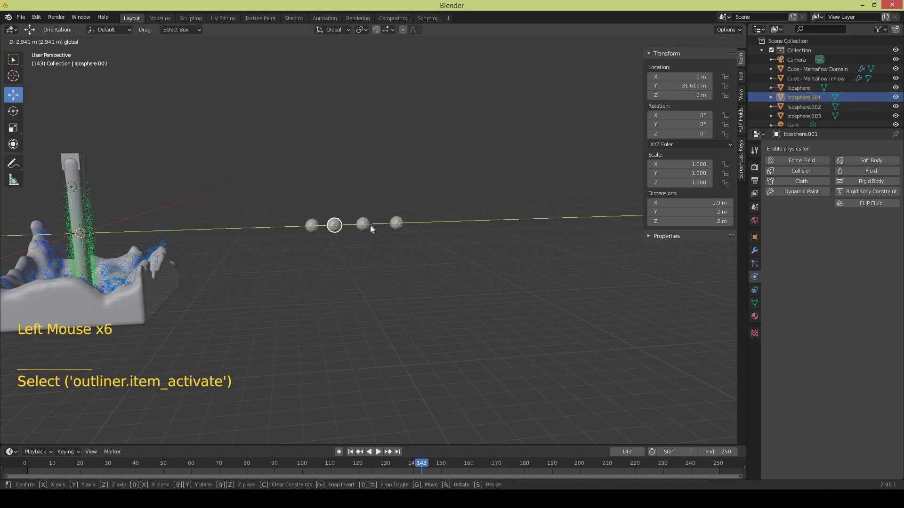
{"action": "middle_click", "coordinate": [391, 273]}
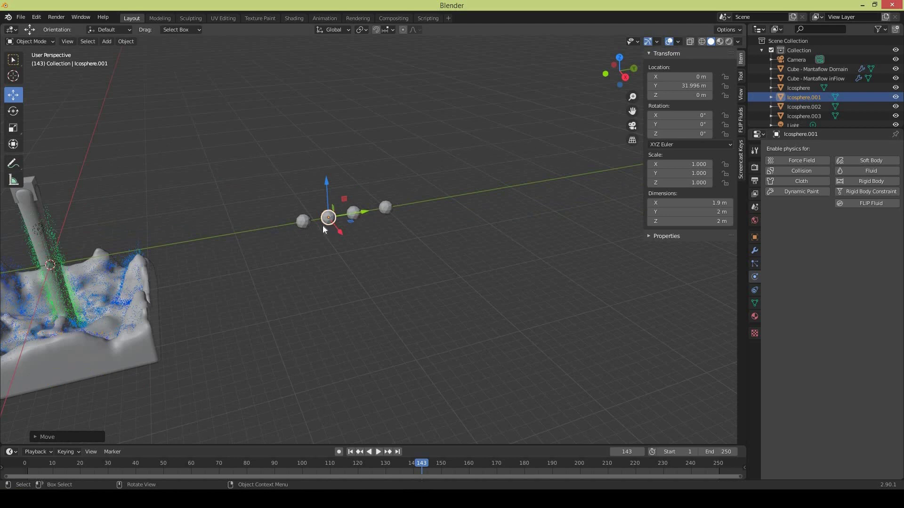
{"action": "left_click", "coordinate": [311, 226]}
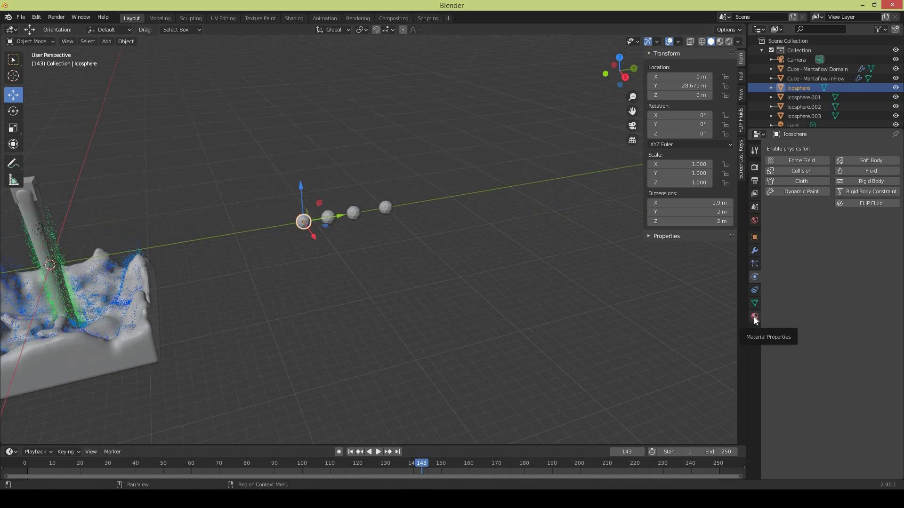
Give the first icosphere a new Emission1 material using an Emission shader at strength 1
{"action": "left_click", "coordinate": [753, 316]}
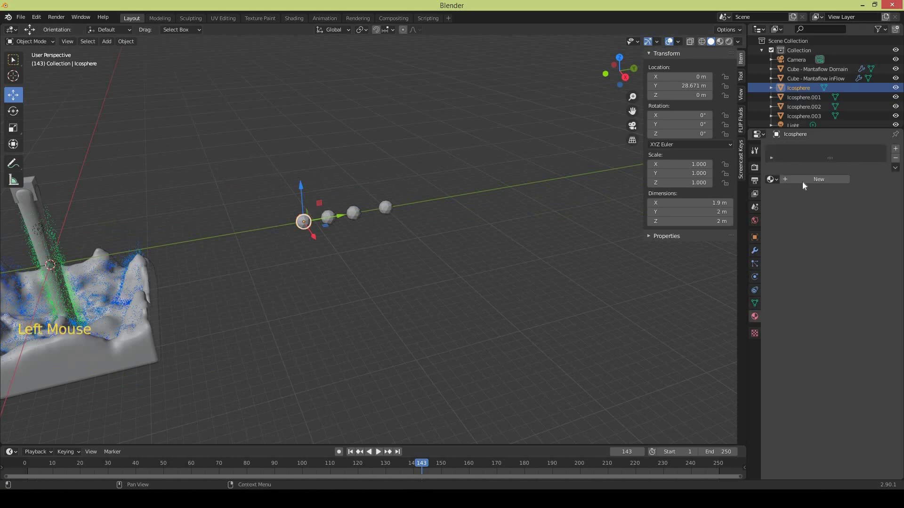
{"action": "left_click", "coordinate": [805, 184]}
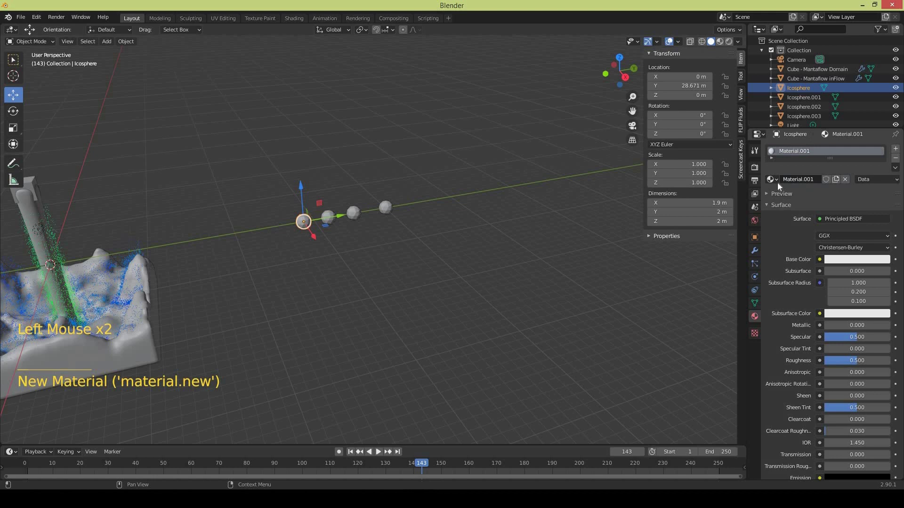
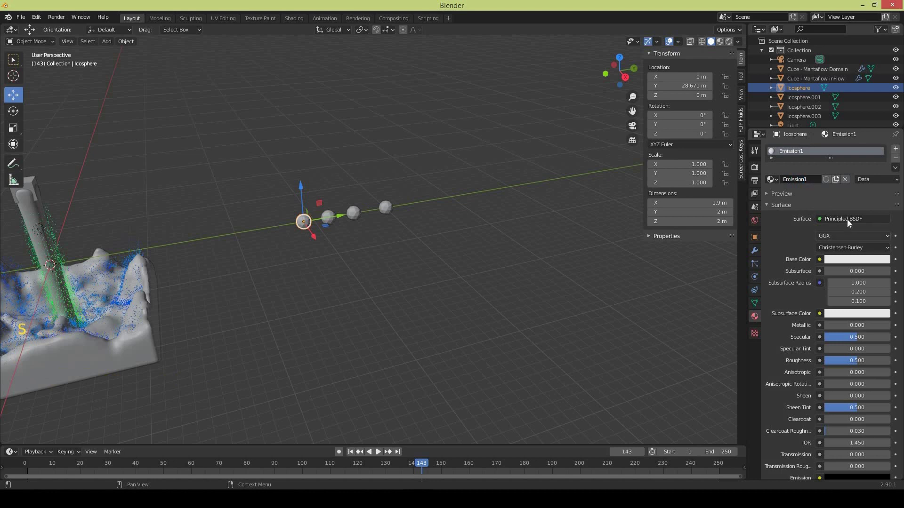
{"action": "left_click", "coordinate": [851, 223]}
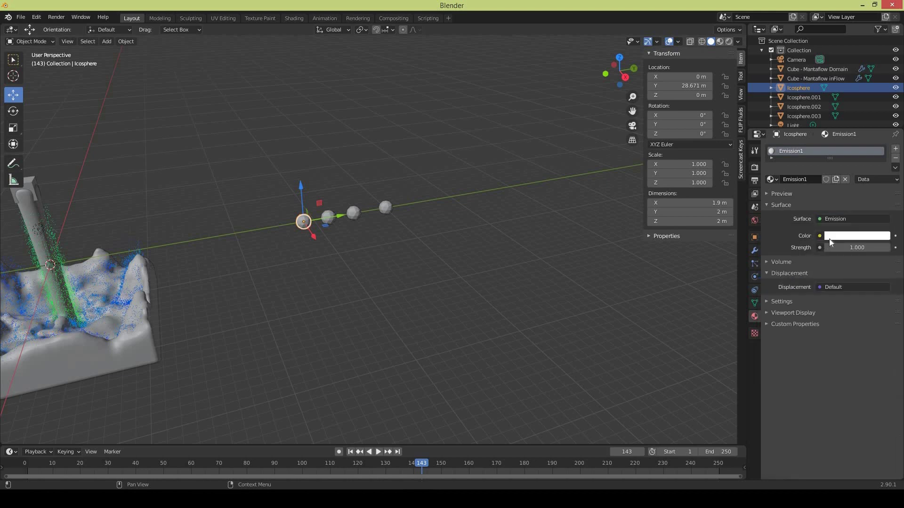
{"action": "left_click", "coordinate": [822, 181]}
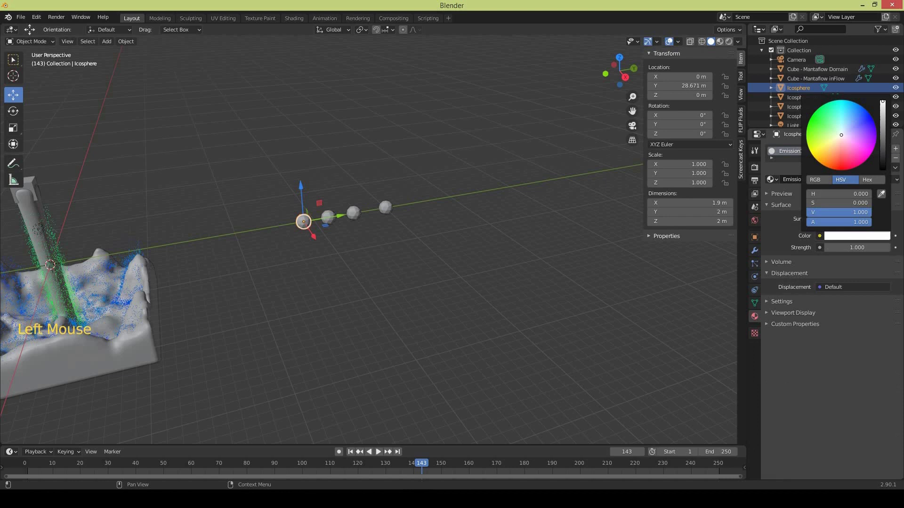
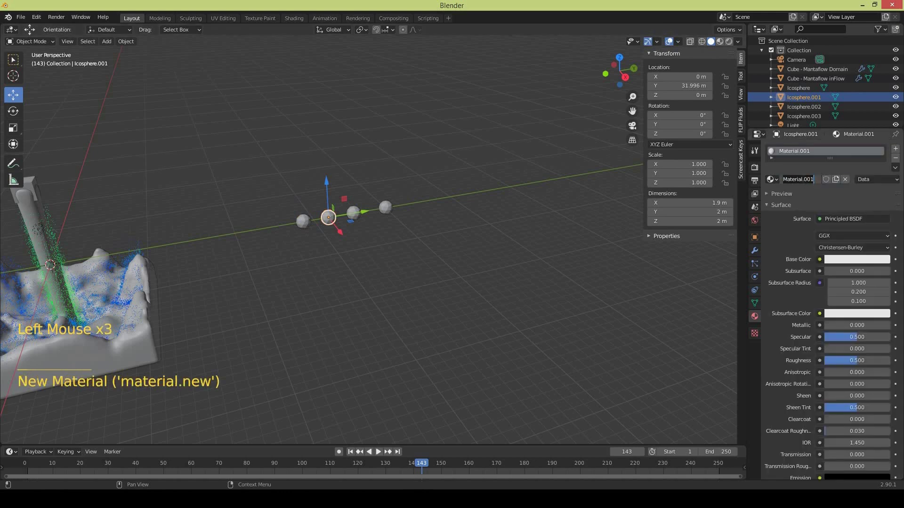
Name the material Emission2 with a cyan Emission shader, then select Icosphere.002's material
{"action": "key", "text": "s"}
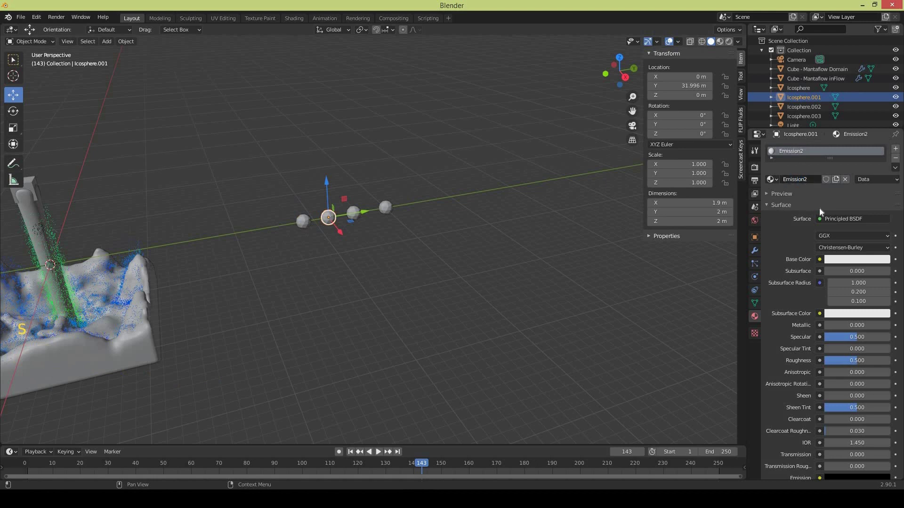
{"action": "left_click", "coordinate": [800, 234]}
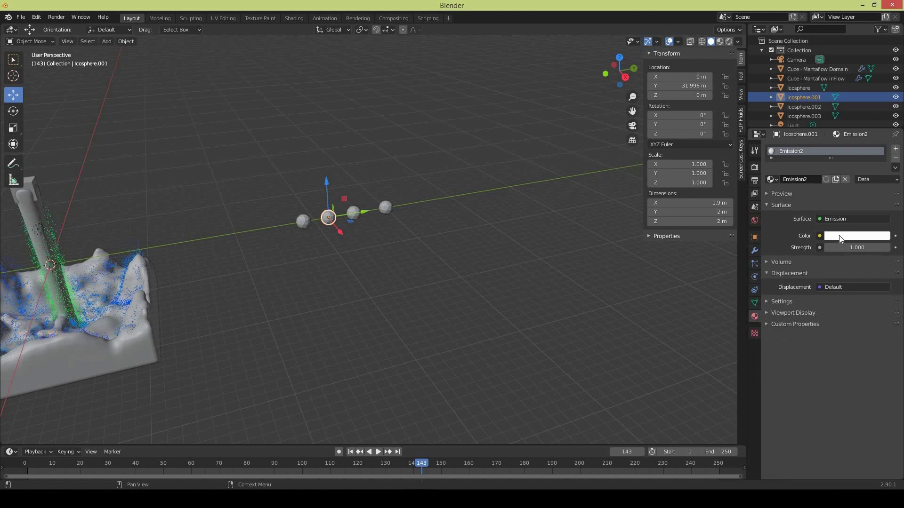
{"action": "left_click", "coordinate": [842, 239]}
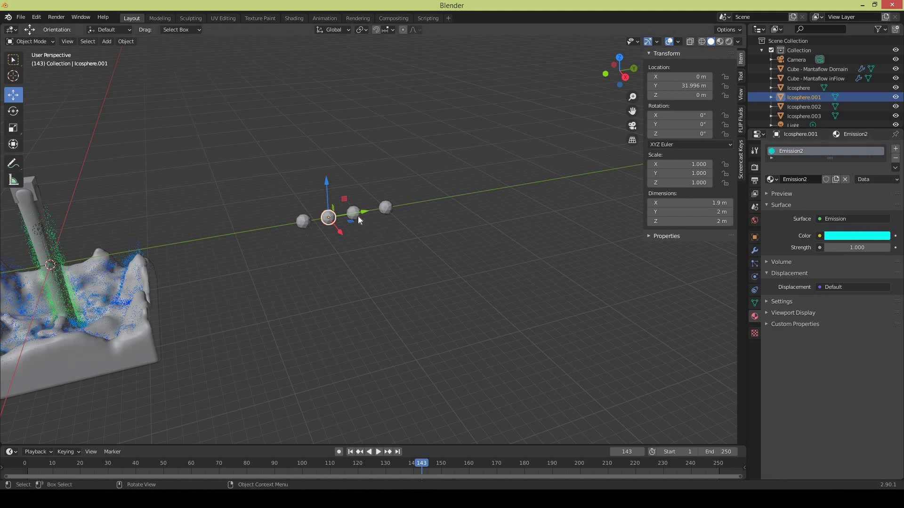
{"action": "left_click", "coordinate": [539, 213]}
{"action": "left_click", "coordinate": [829, 214]}
Switch the surface to an Emission shader in pink and name the material Emission3
{"action": "left_click", "coordinate": [805, 239]}
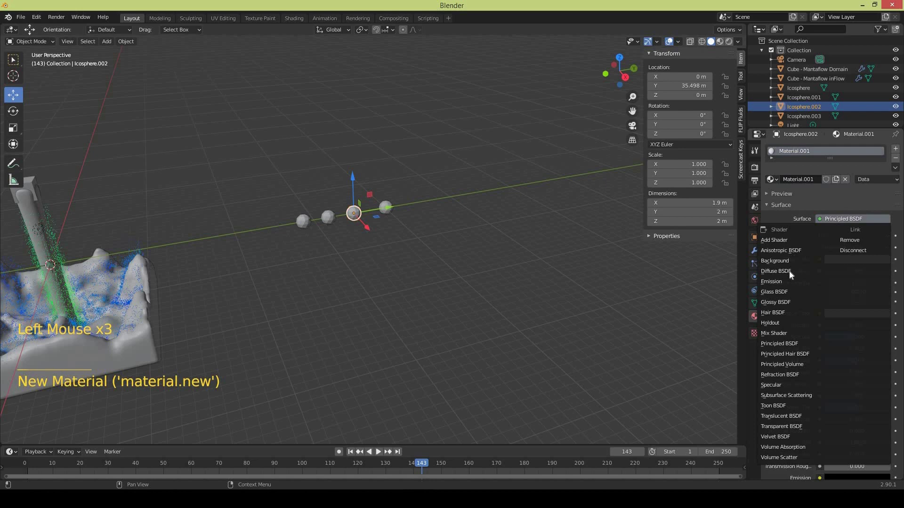
{"action": "left_click", "coordinate": [865, 143]}
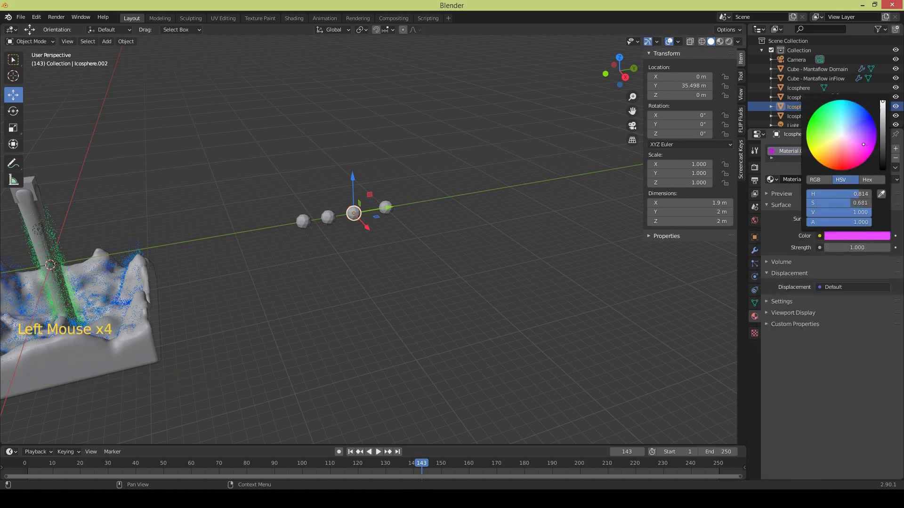
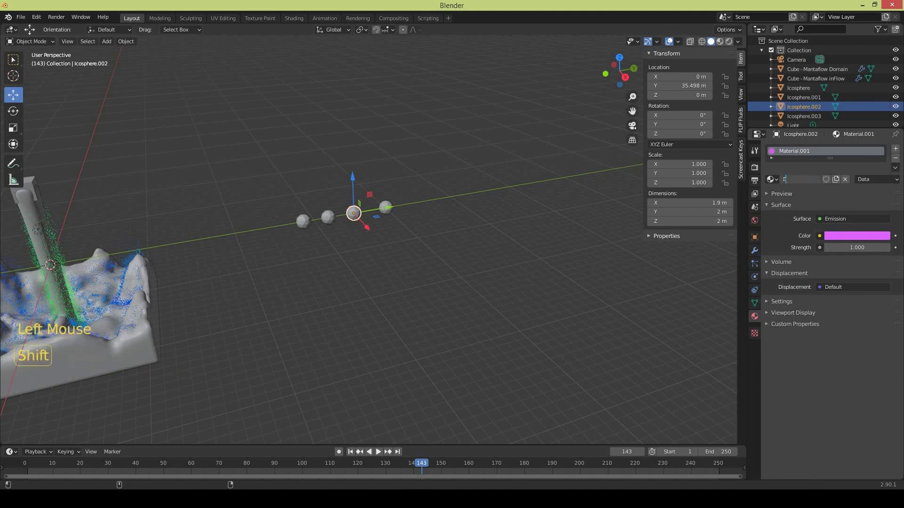
{"action": "key", "text": "s"}
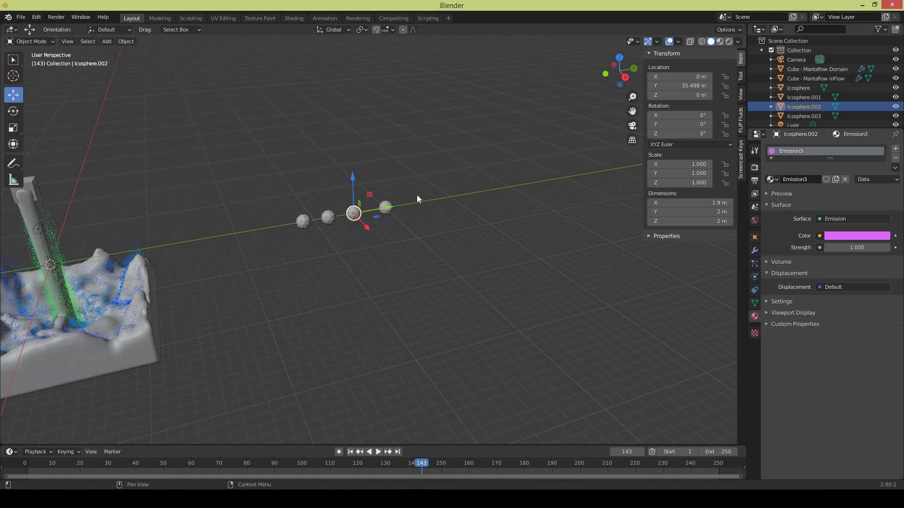
Create an orange Emission material on Icosphere.003 and name it Emission4
{"action": "left_click", "coordinate": [402, 213]}
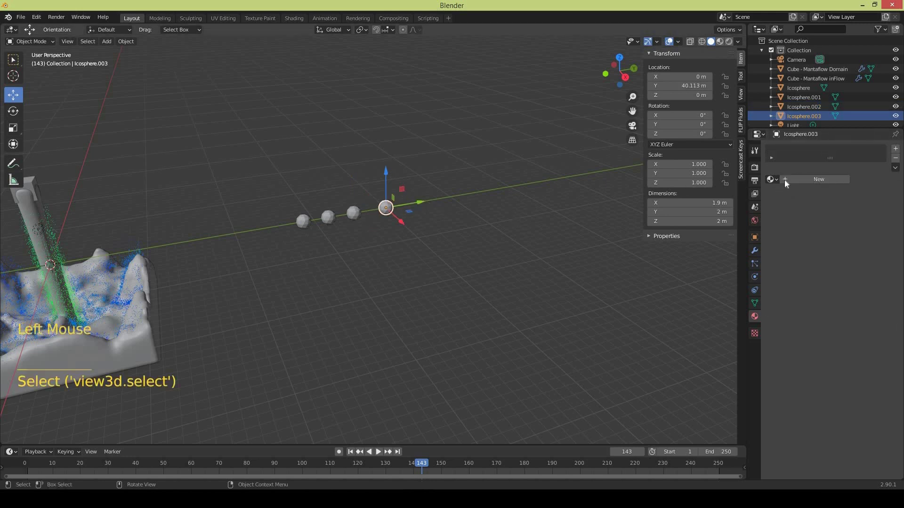
{"action": "left_click", "coordinate": [830, 226]}
{"action": "left_click", "coordinate": [822, 229]}
{"action": "left_click", "coordinate": [846, 193]}
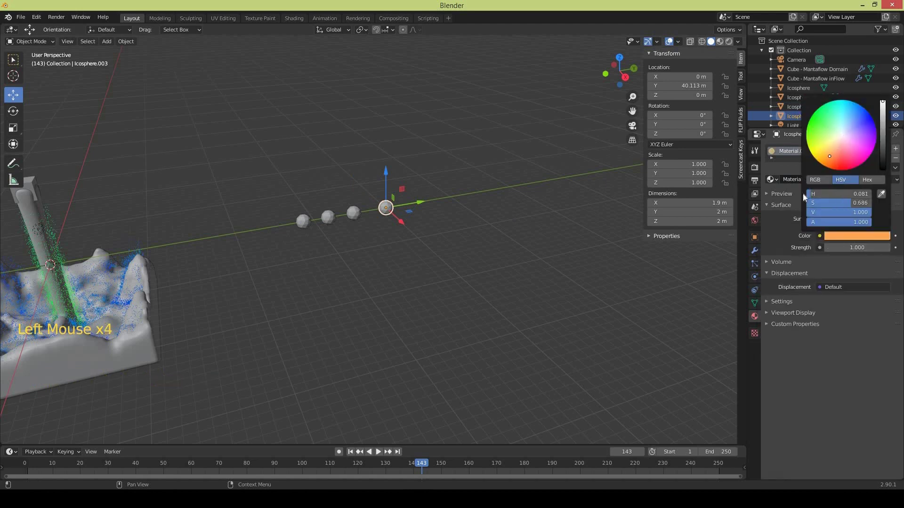
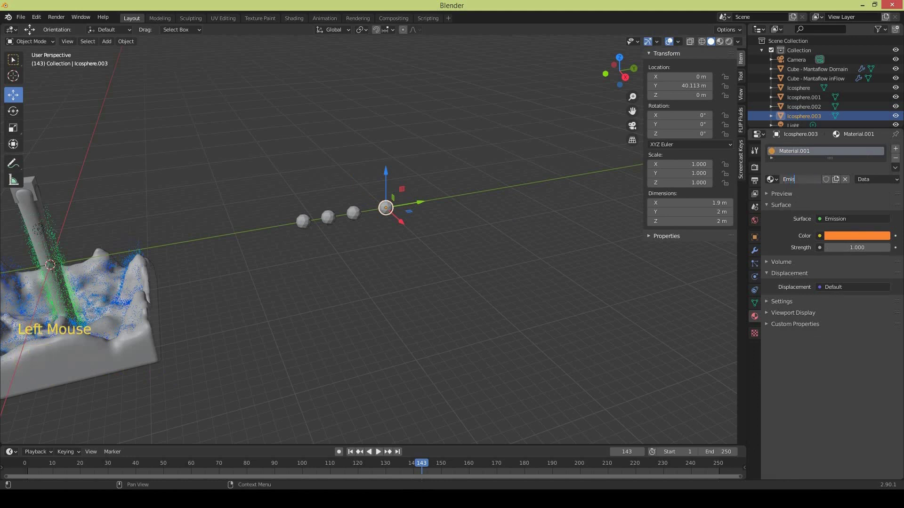
{"action": "key", "text": "s"}
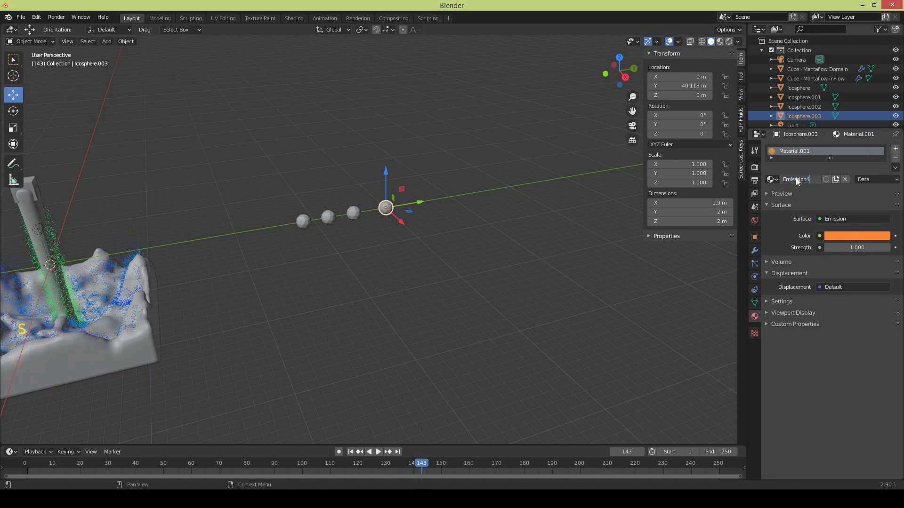
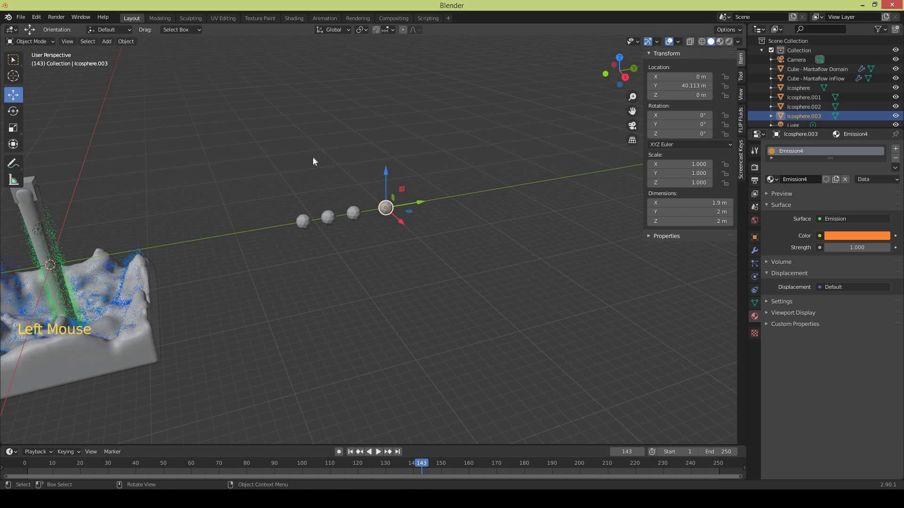
Create a Drop Particles collection and move all four icospheres into it
{"action": "double_click", "coordinate": [407, 240]}
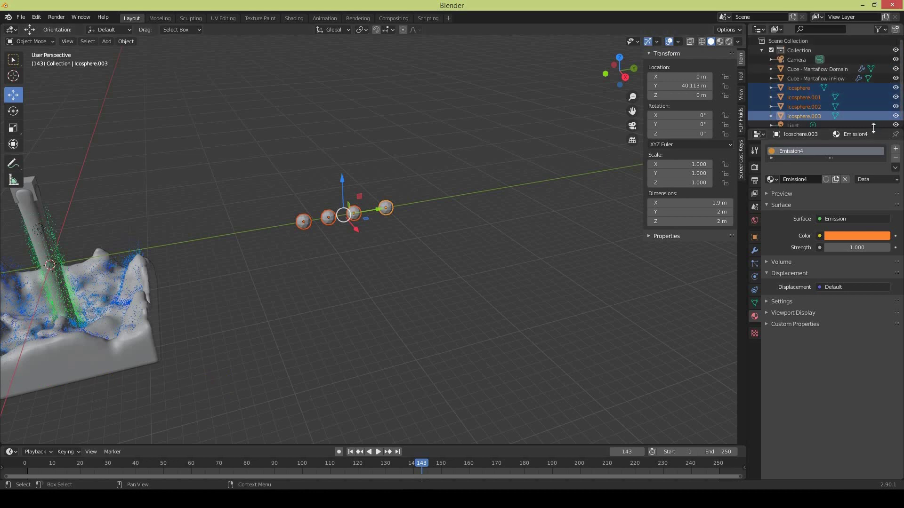
{"action": "left_click", "coordinate": [887, 140]}
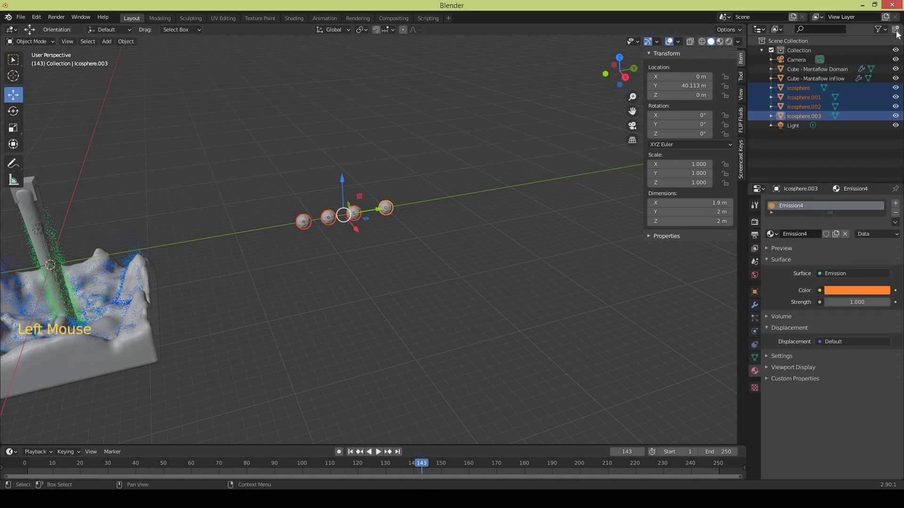
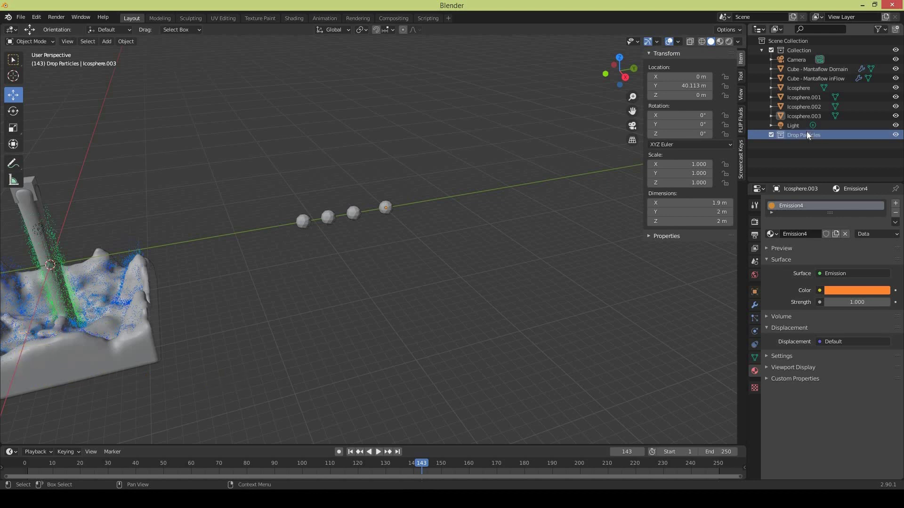
{"action": "left_click", "coordinate": [798, 108]}
{"action": "left_click", "coordinate": [796, 101]}
{"action": "left_click", "coordinate": [796, 89]}
{"action": "left_click", "coordinate": [800, 95]}
{"action": "left_click", "coordinate": [806, 132]}
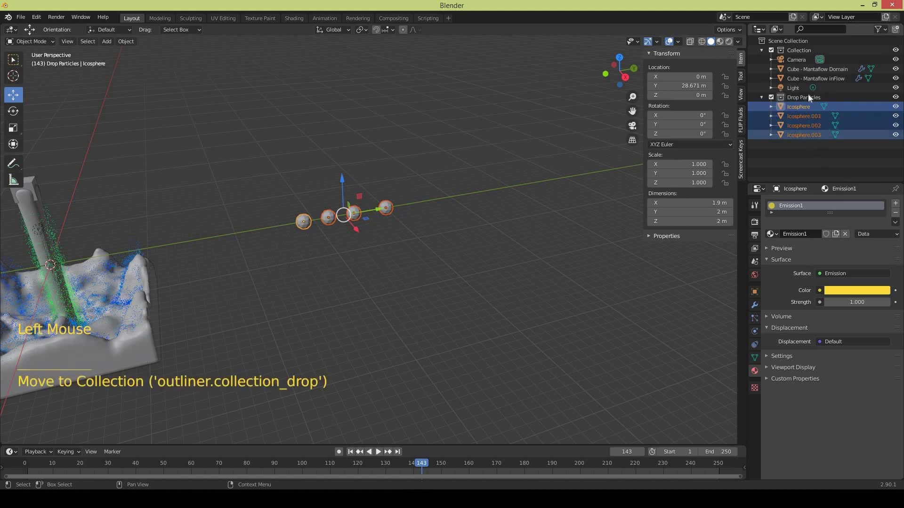
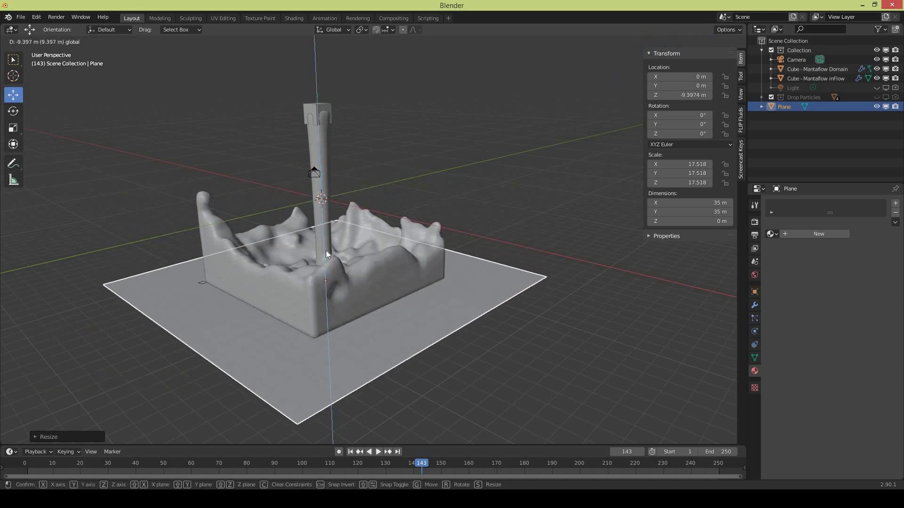
Constrain the 35 m plane's move to Z, leaving it about 9.4 m below the origin
{"action": "middle_click", "coordinate": [317, 231]}
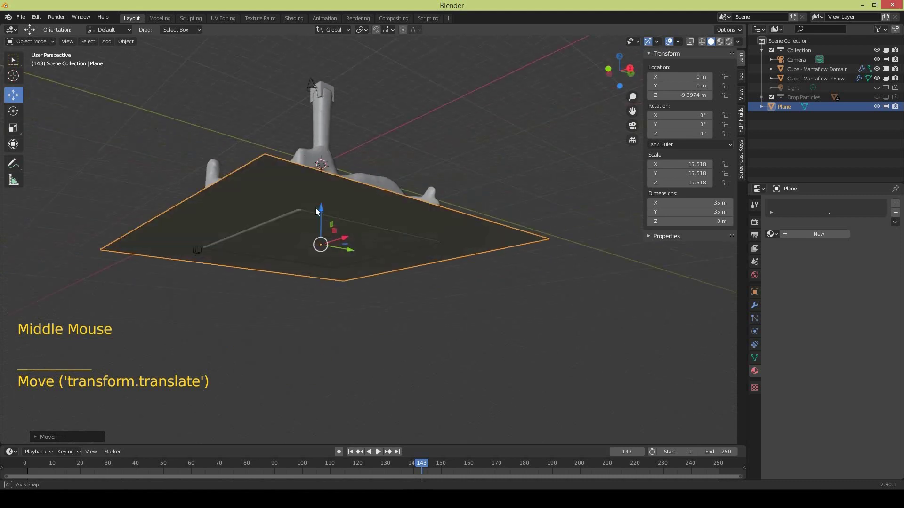
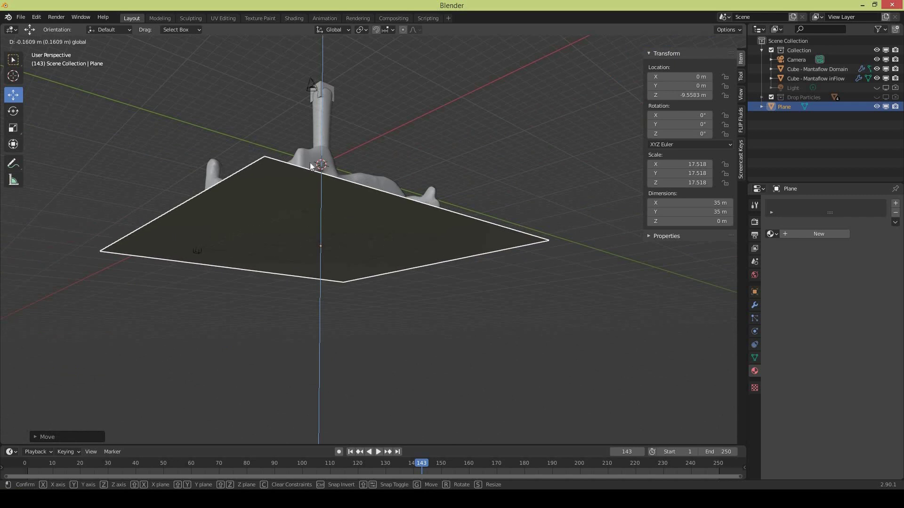
Orbit around the liquid and floor, then switch to the scene camera view
{"action": "middle_click", "coordinate": [329, 199]}
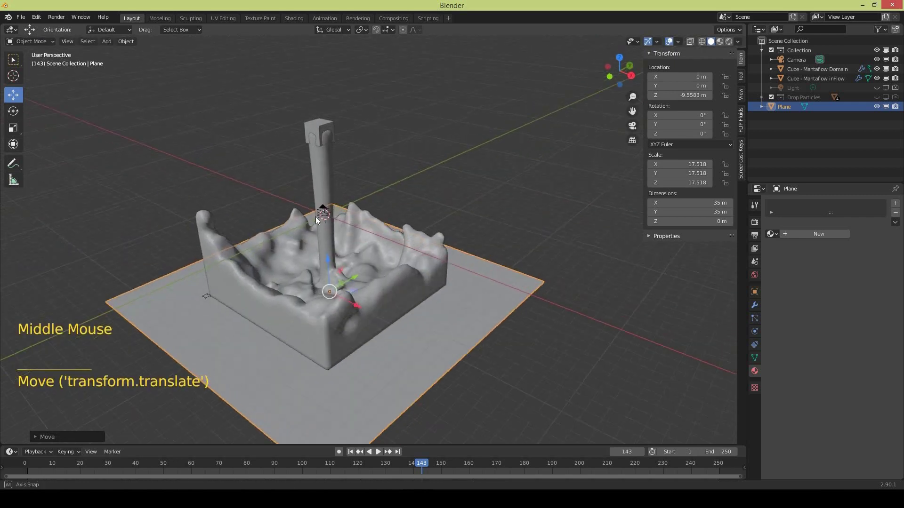
{"action": "middle_click", "coordinate": [324, 152]}
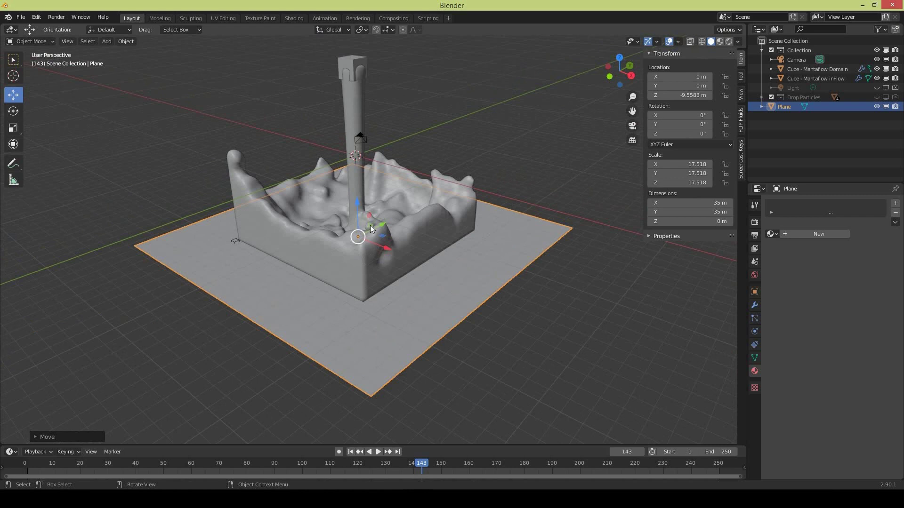
{"action": "scroll", "scroll_direction": "down", "scroll_amount": 3}
{"action": "middle_click", "coordinate": [362, 227]}
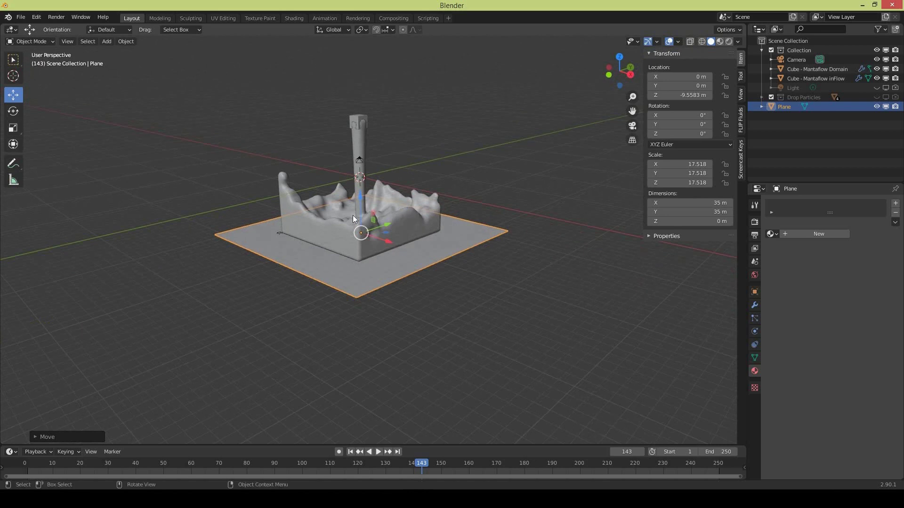
{"action": "key", "text": "ctrl+alt+KP_0"}
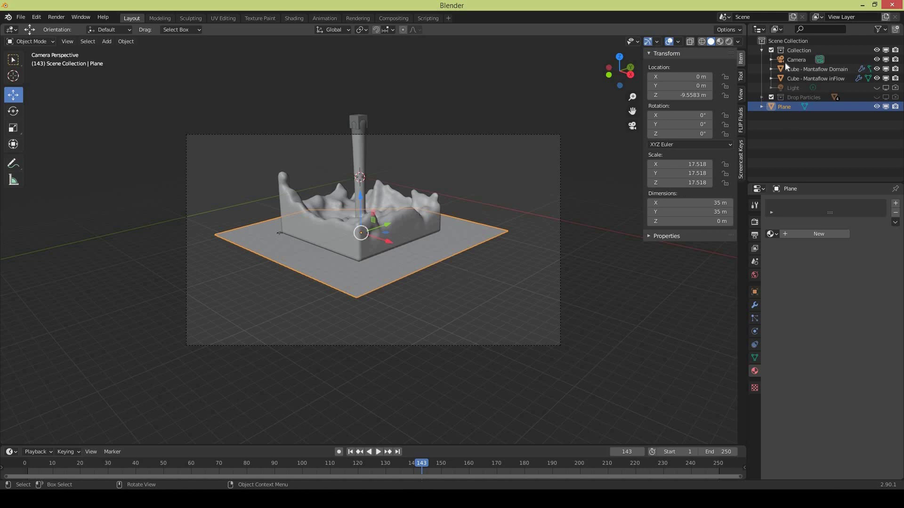
Select the Camera and show its lens settings to extend Clip End to 1000 m
{"action": "left_click", "coordinate": [796, 63]}
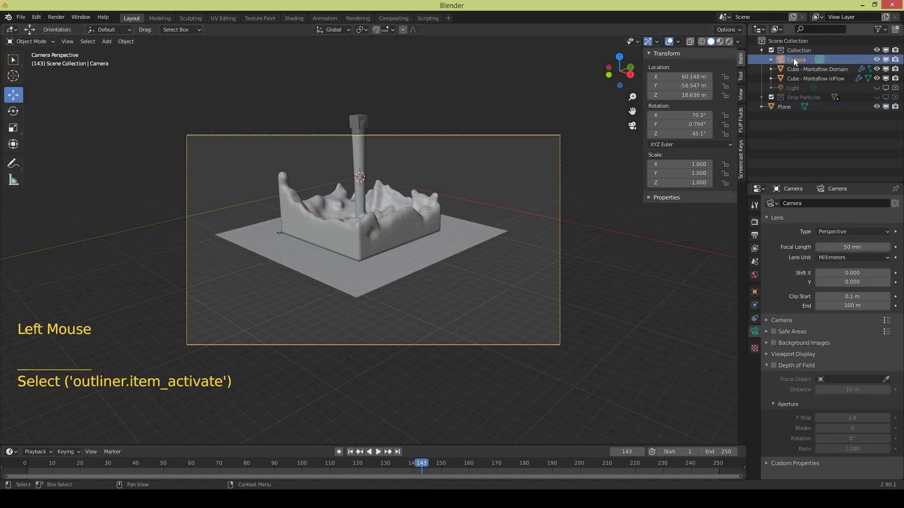
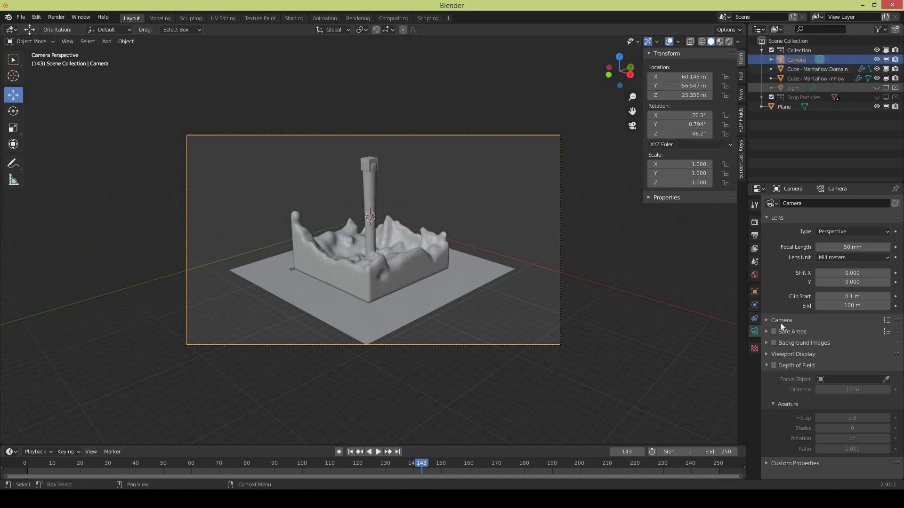
{"action": "left_click", "coordinate": [757, 338]}
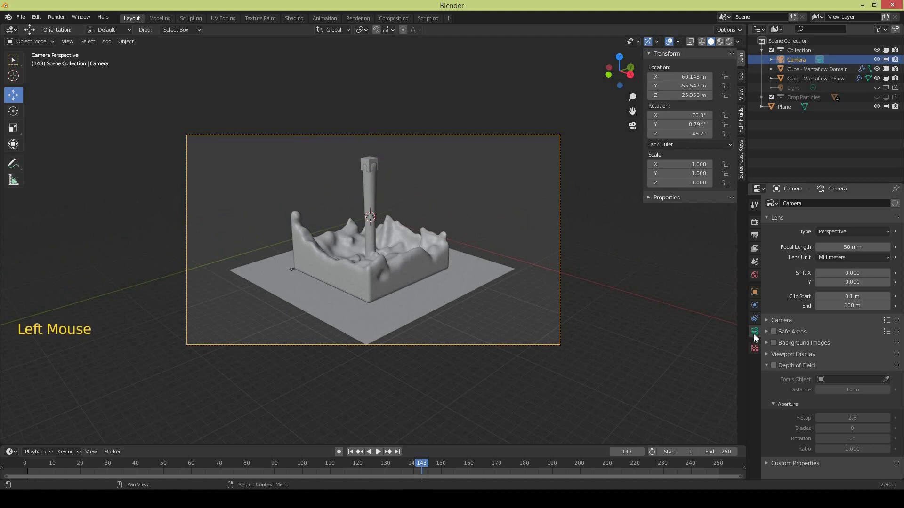
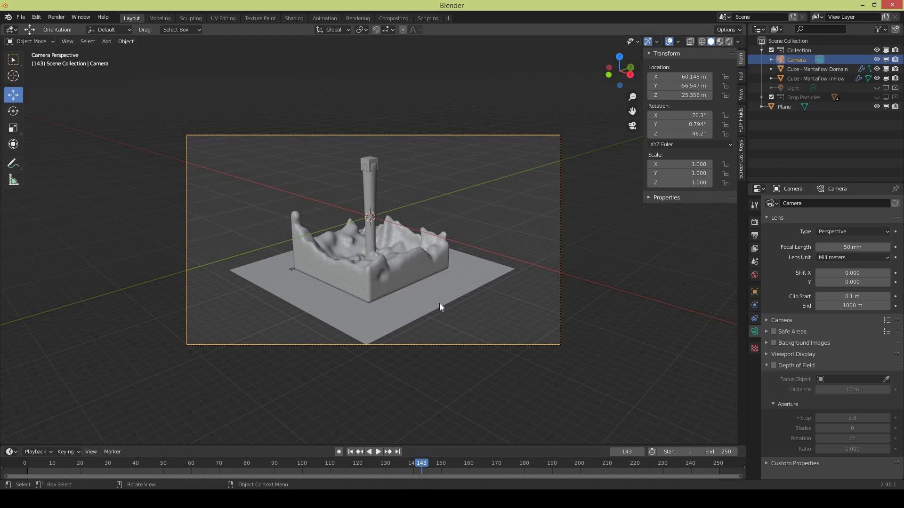
Scale the floor plane up by about 171.5 so it spans roughly 343 m under the camera
{"action": "left_click", "coordinate": [442, 308]}
{"action": "key", "text": "s"}
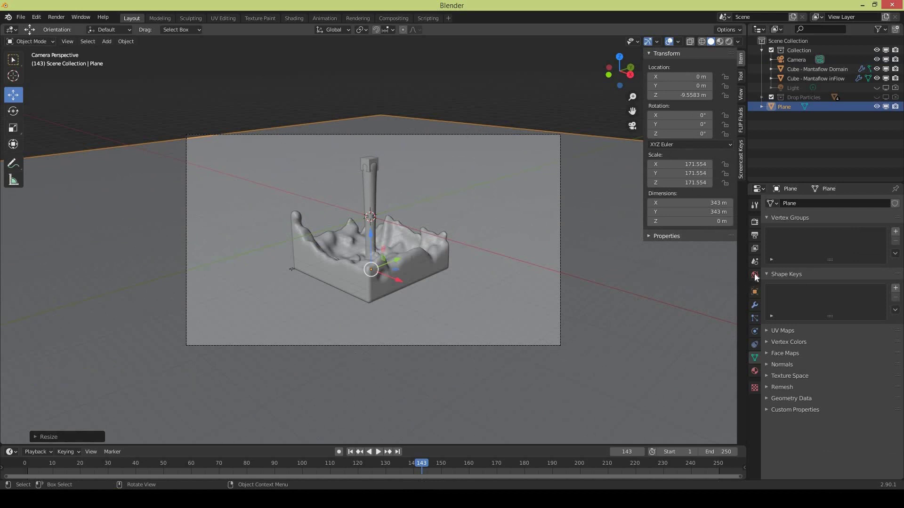
Set the World colour Value to 0 for a black background, then test-render frame 143
{"action": "left_click", "coordinate": [767, 276]}
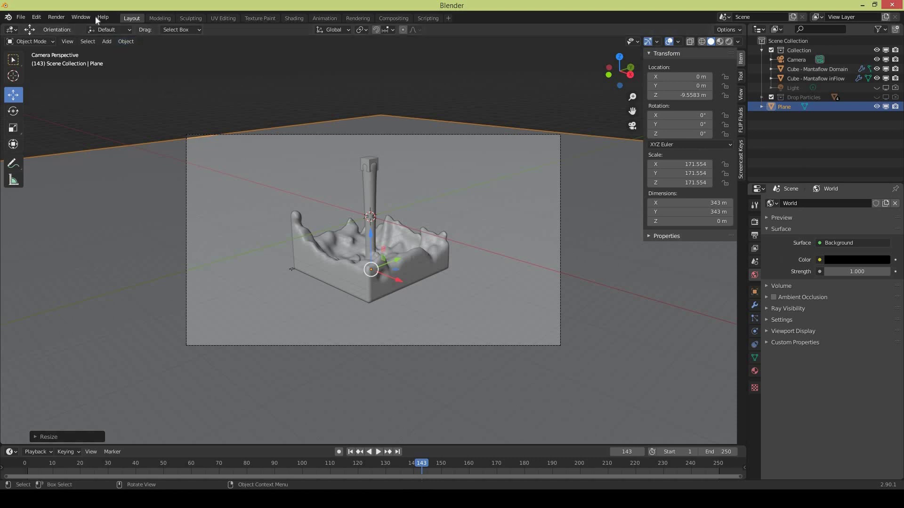
{"action": "left_click", "coordinate": [61, 24]}
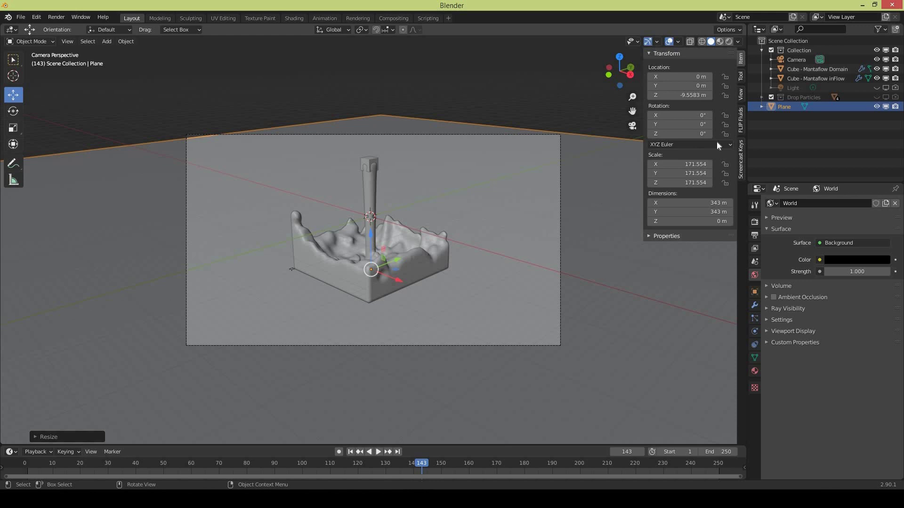
Select Icosphere through Icosphere.003 in the Drop Particles collection and frame them in view
{"action": "left_click", "coordinate": [846, 108]}
{"action": "left_click", "coordinate": [886, 99]}
{"action": "left_click", "coordinate": [895, 99]}
{"action": "left_click", "coordinate": [812, 110]}
{"action": "left_click", "coordinate": [812, 120]}
{"action": "left_click", "coordinate": [816, 129]}
{"action": "left_click", "coordinate": [816, 134]}
{"action": "left_click", "coordinate": [528, 224]}
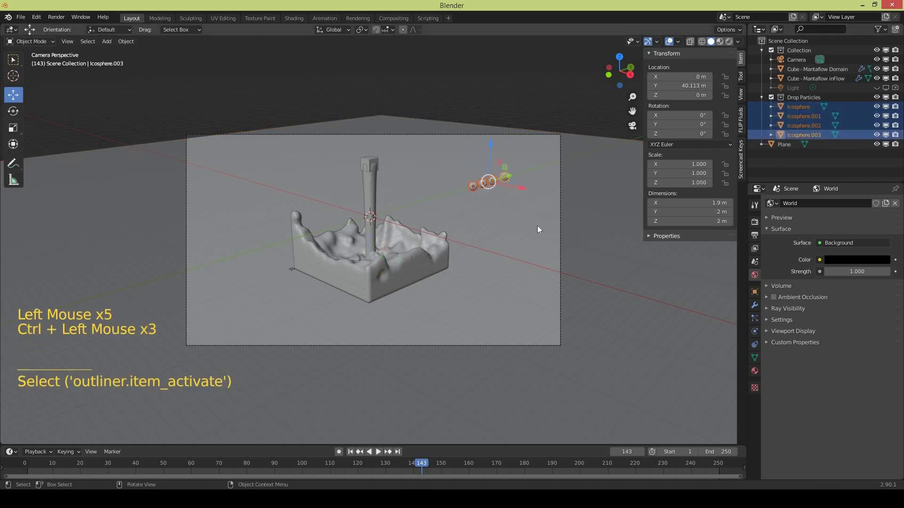
{"action": "middle_click", "coordinate": [524, 230]}
{"action": "middle_click", "coordinate": [488, 213]}
{"action": "middle_click", "coordinate": [551, 197]}
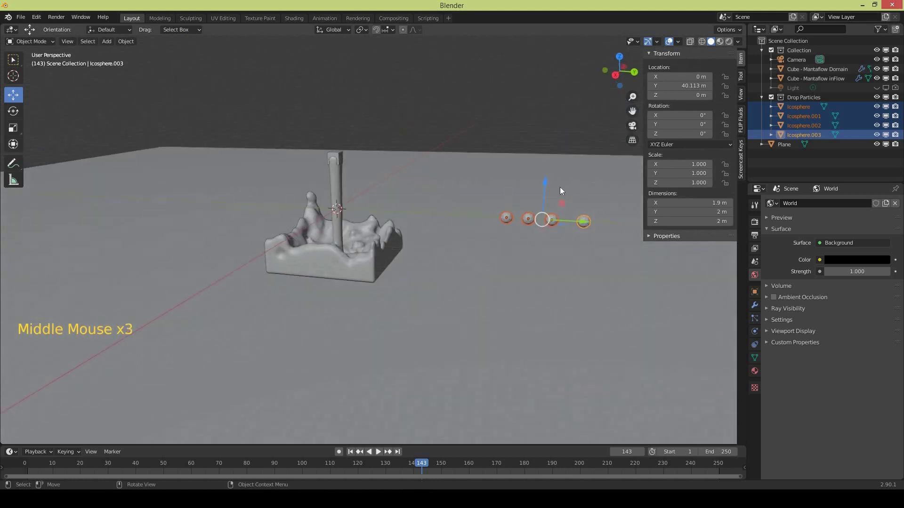
{"action": "middle_click", "coordinate": [388, 185]}
{"action": "middle_click", "coordinate": [412, 208]}
{"action": "scroll", "scroll_direction": "up", "scroll_amount": 3}
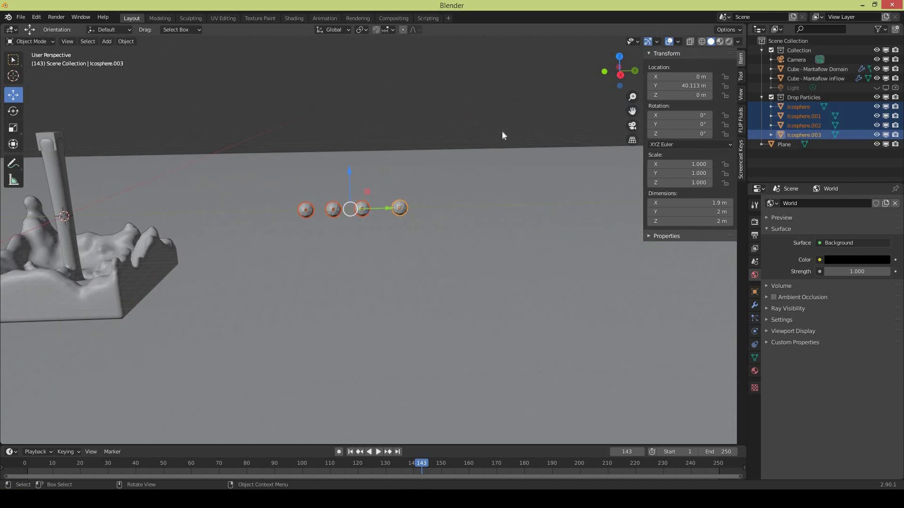
Scale the four icospheres down to 0.085, about 0.17 m across, and return to the liquid
{"action": "key", "text": "s"}
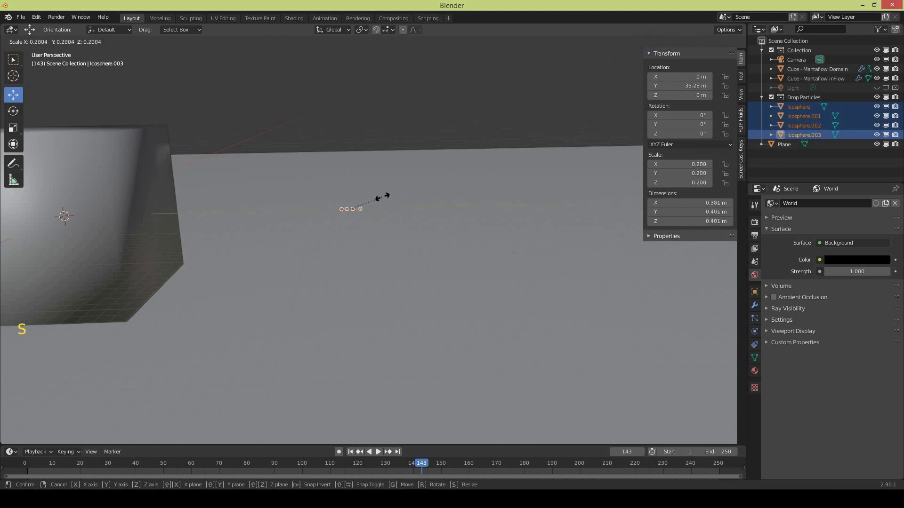
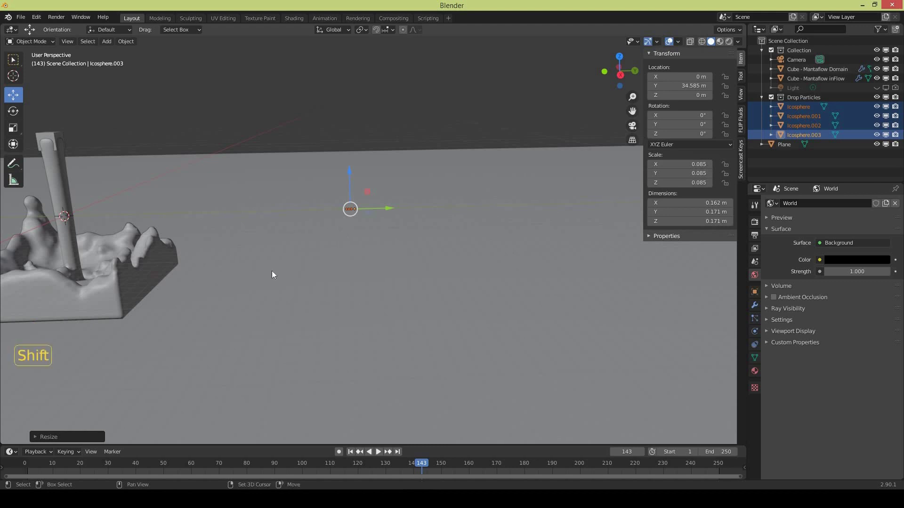
{"action": "middle_click", "coordinate": [430, 247]}
{"action": "scroll", "scroll_direction": "up", "scroll_amount": 3}
{"action": "middle_click", "coordinate": [322, 235]}
{"action": "middle_click", "coordinate": [319, 250]}
{"action": "middle_click", "coordinate": [313, 205]}
{"action": "key", "text": "shift+s"}
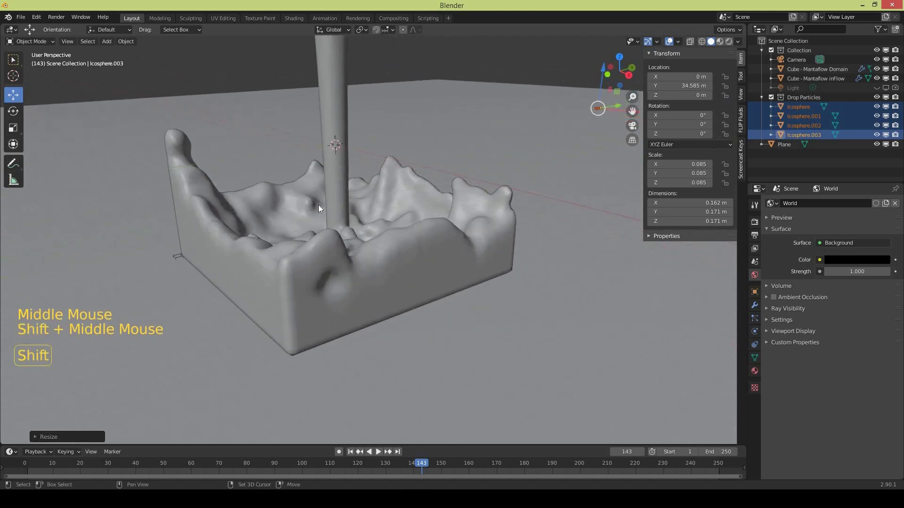
{"action": "middle_click", "coordinate": [321, 207]}
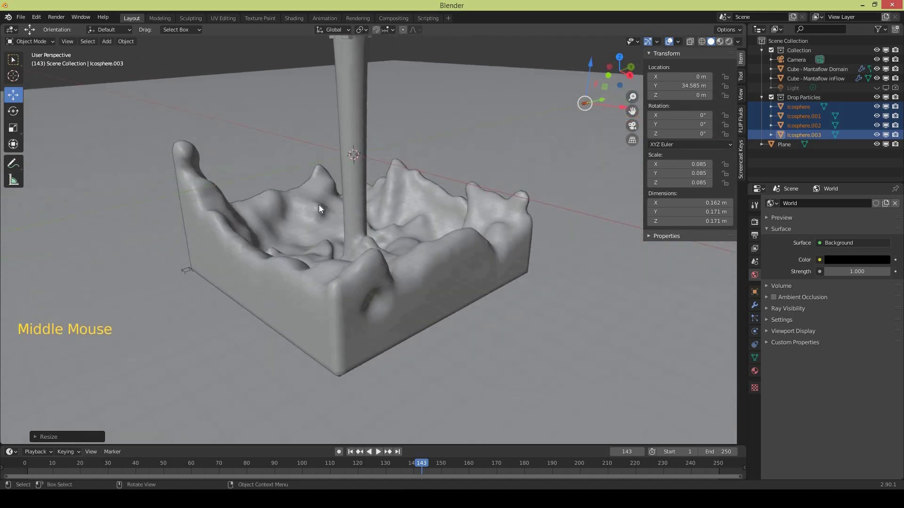
View through the scene camera and render frame 143 with Render Image
{"action": "key", "text": "KP_0"}
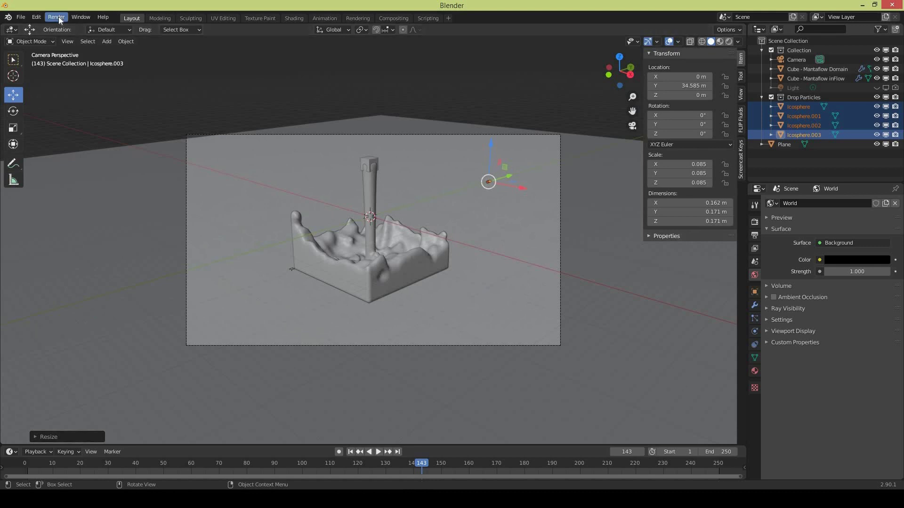
{"action": "left_click", "coordinate": [65, 28]}
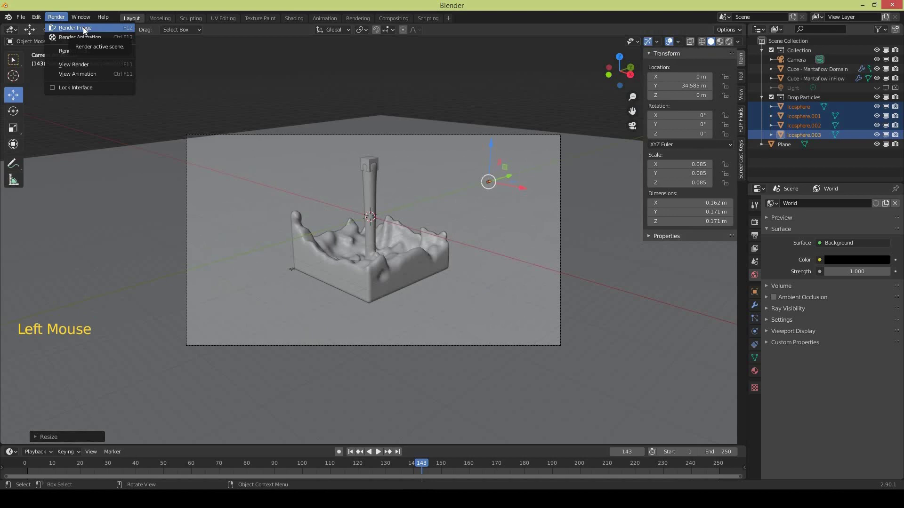